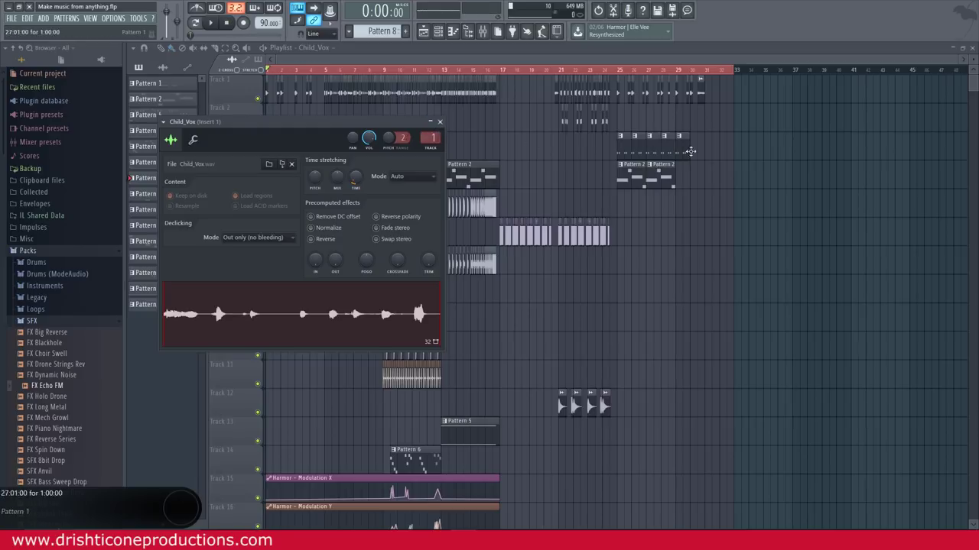
Step: Solo Track 1 so only the Child_Vox vocal chops play
click(263, 101)
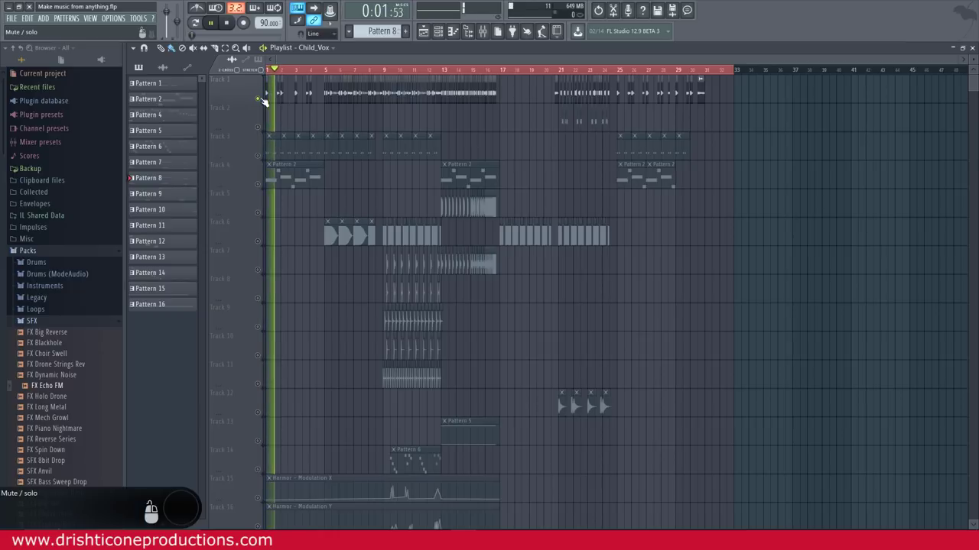
Step: Unmute Track 4's Pattern 2 and Track 3's Pattern 1 alongside the vocals, restarting playback from the song start
drag(263, 101, 259, 173)
right_click(260, 181)
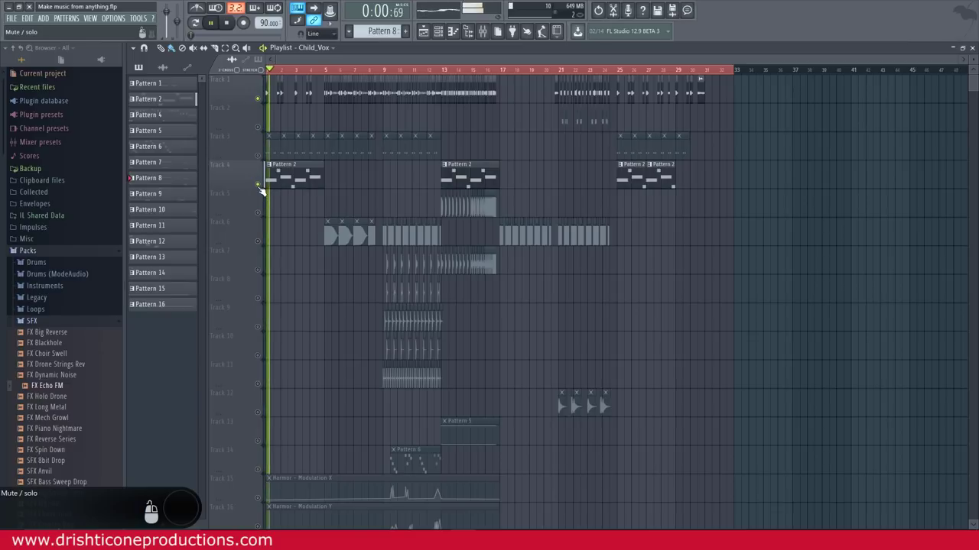
click(261, 186)
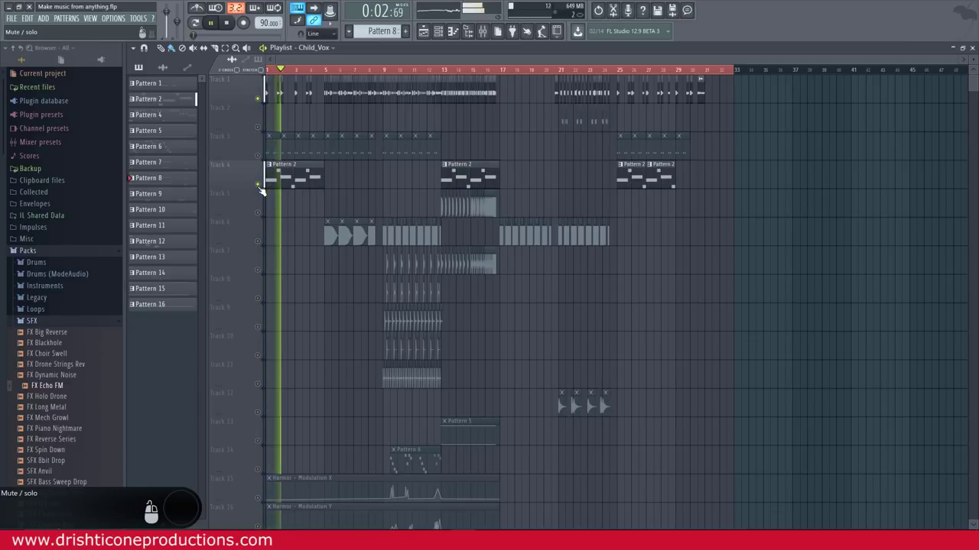
click(262, 187)
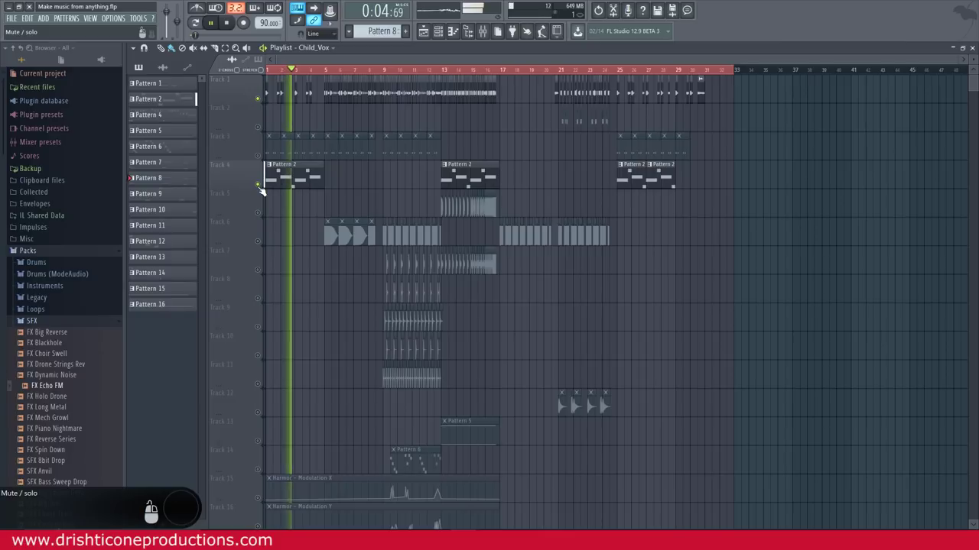
drag(262, 187, 265, 170)
right_click(263, 156)
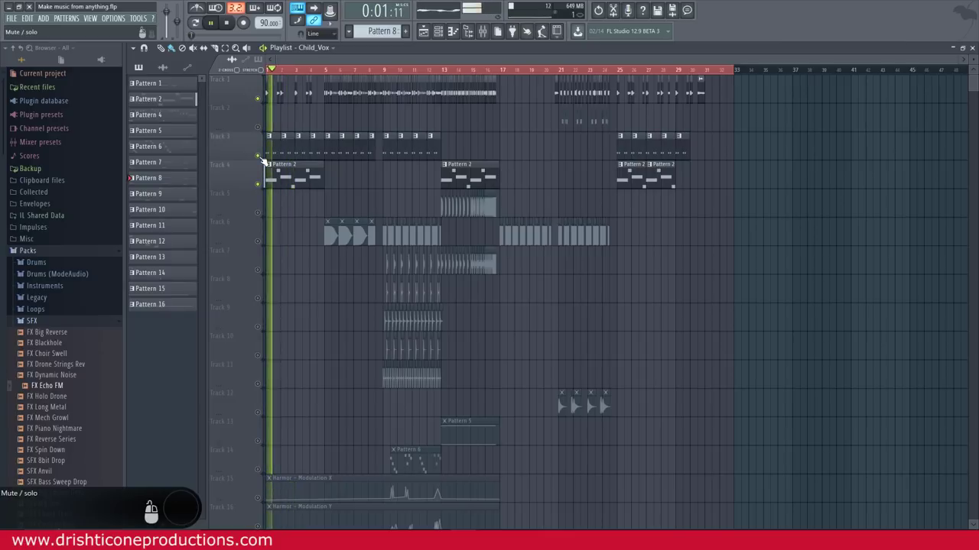
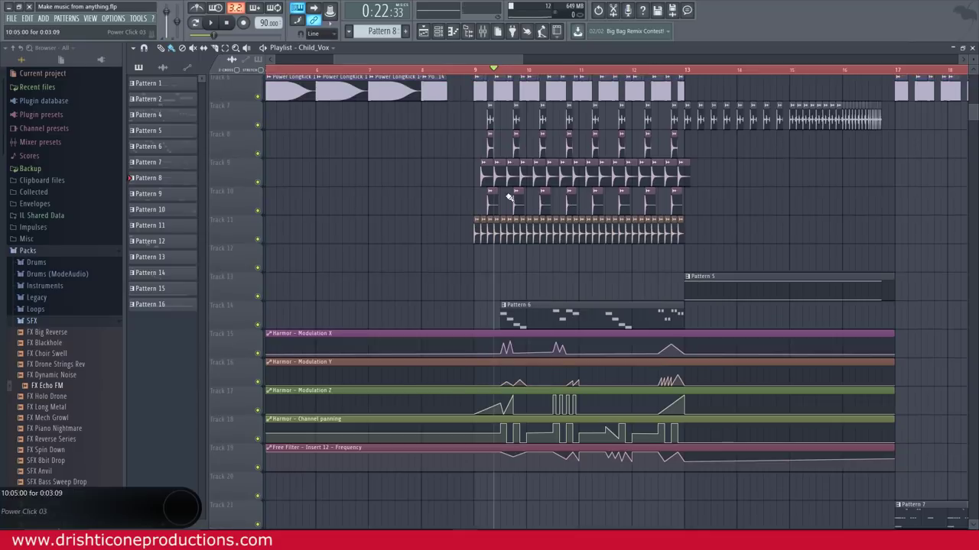
Step: Solo Track 6 so only the Power LongKick drum plays
click(262, 182)
drag(264, 183, 262, 229)
drag(263, 241, 289, 188)
click(263, 104)
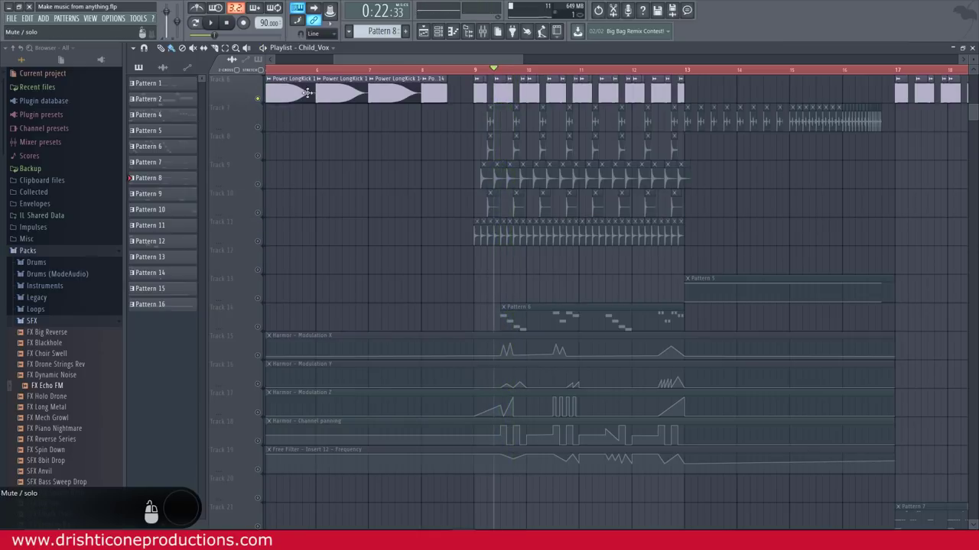
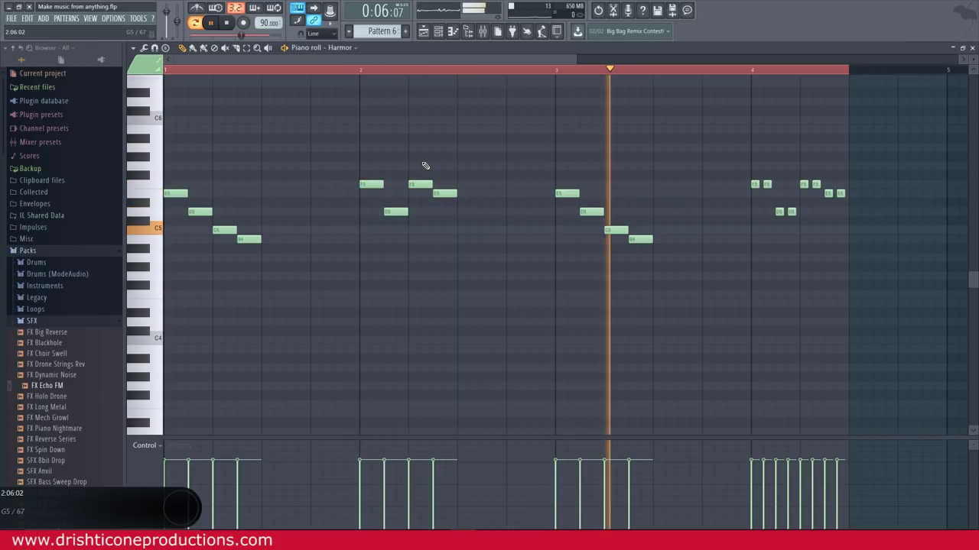
Step: Stop the Harmor melody playback and return to the song playlist
key(F1)
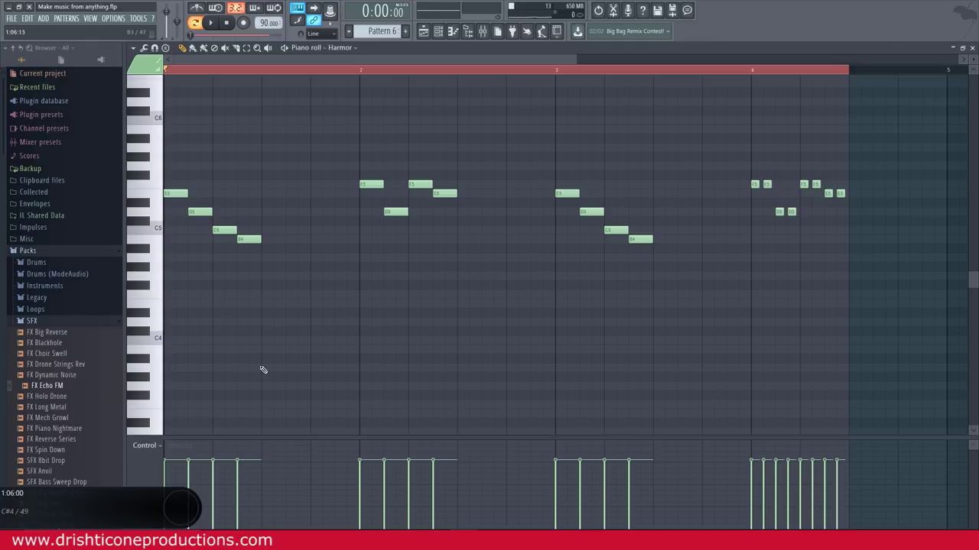
key(F1)
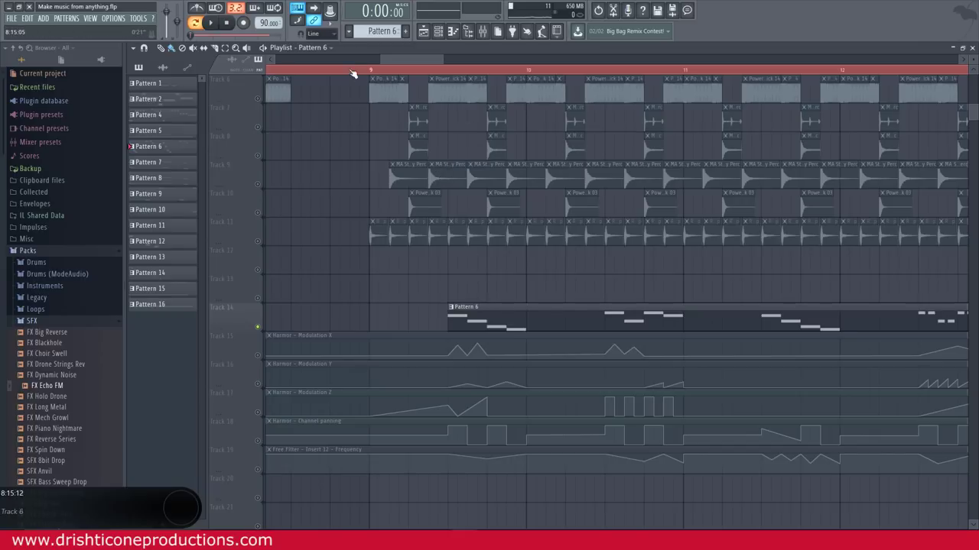
Step: Unmute Track 15's Harmor Modulation X automation, review Harmor's sound settings and close them
click(263, 357)
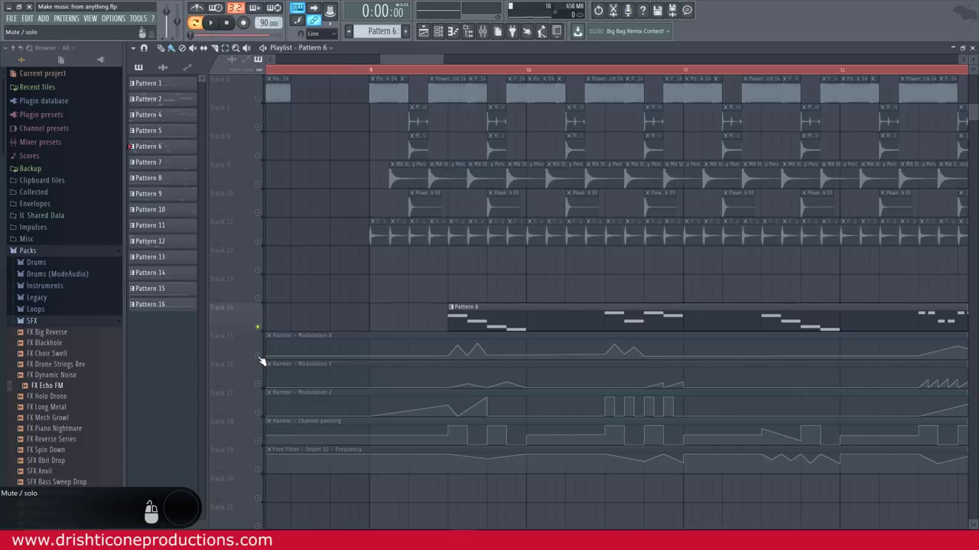
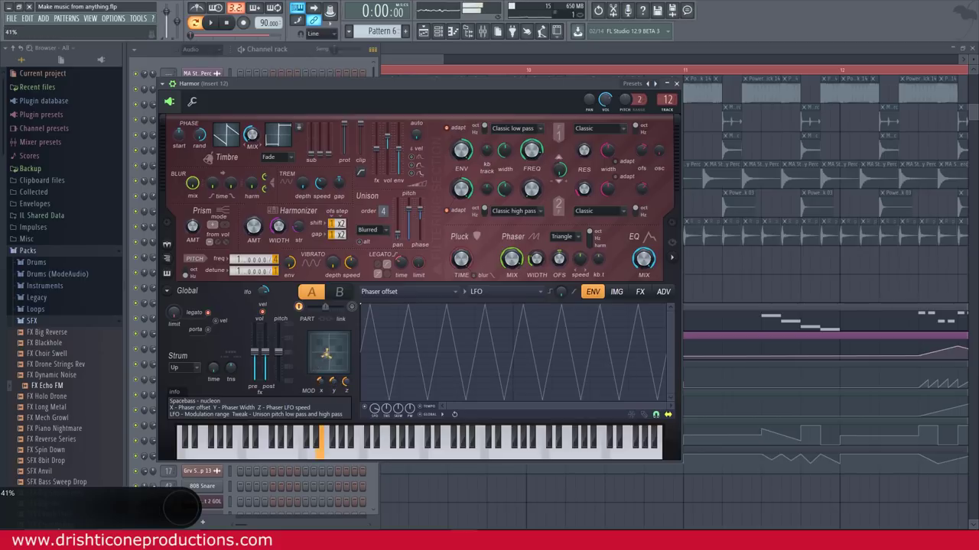
drag(344, 391, 351, 388)
click(352, 388)
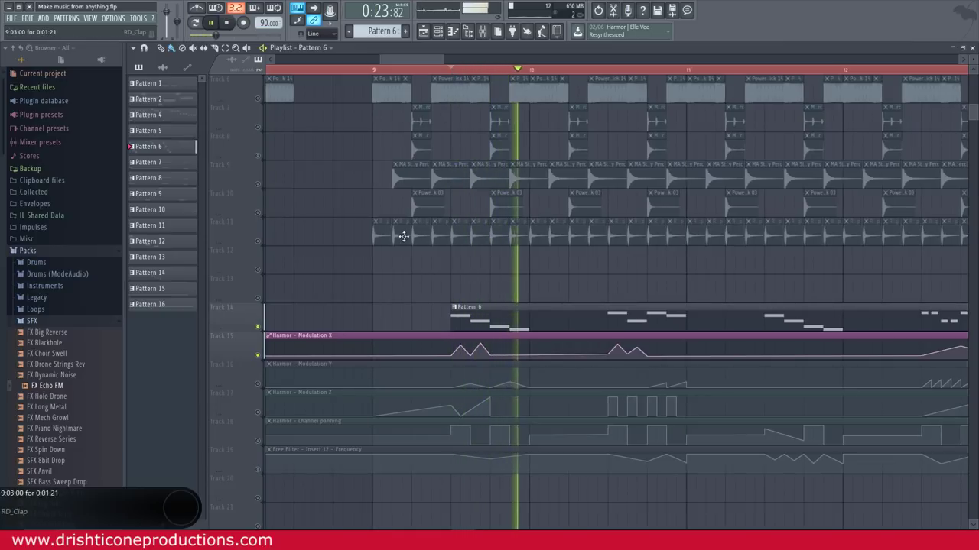
Step: Unmute Tracks 16, 17 and 18 (Modulation Y, Z, channel panning), then unmute all tracks
click(267, 387)
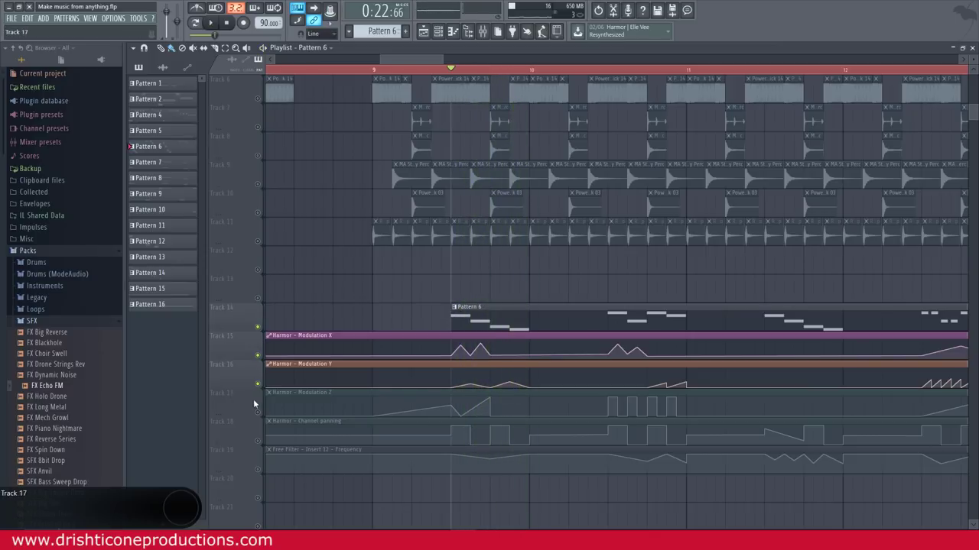
click(263, 407)
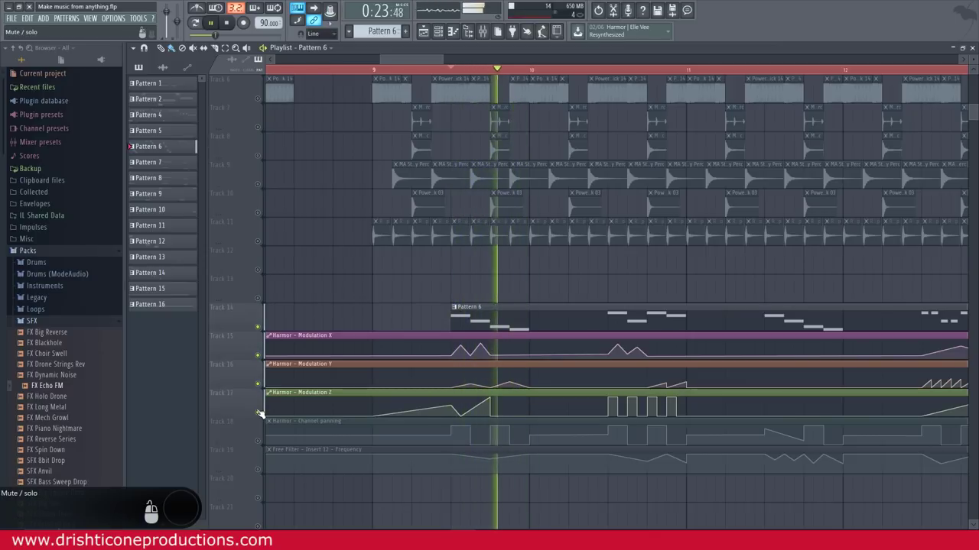
click(263, 447)
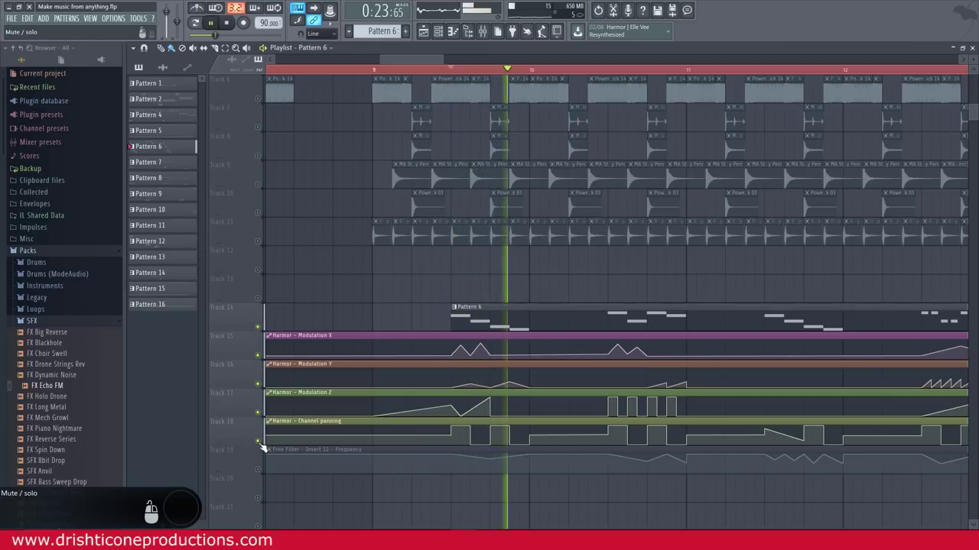
click(265, 474)
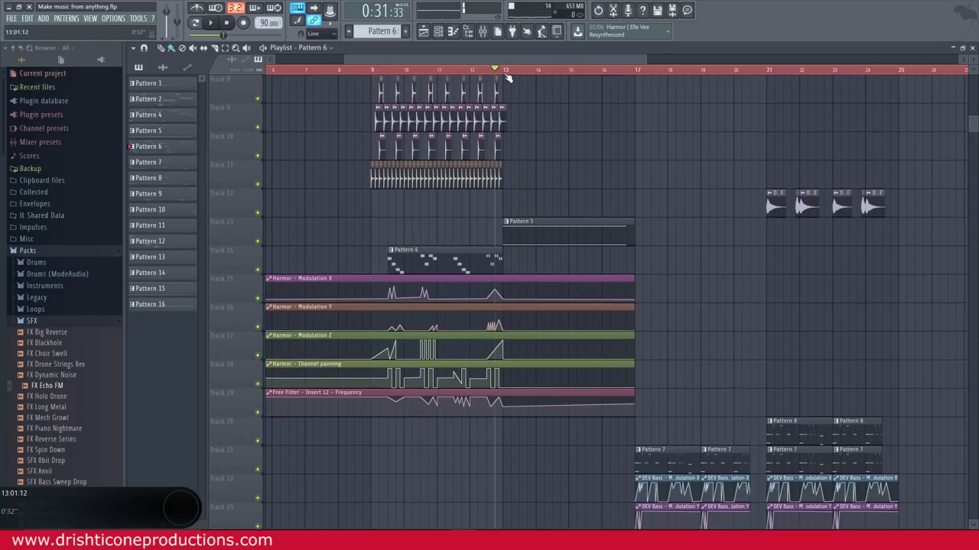
Step: Solo Track 13 so only its Pattern 5 plays
click(267, 245)
right_click(264, 247)
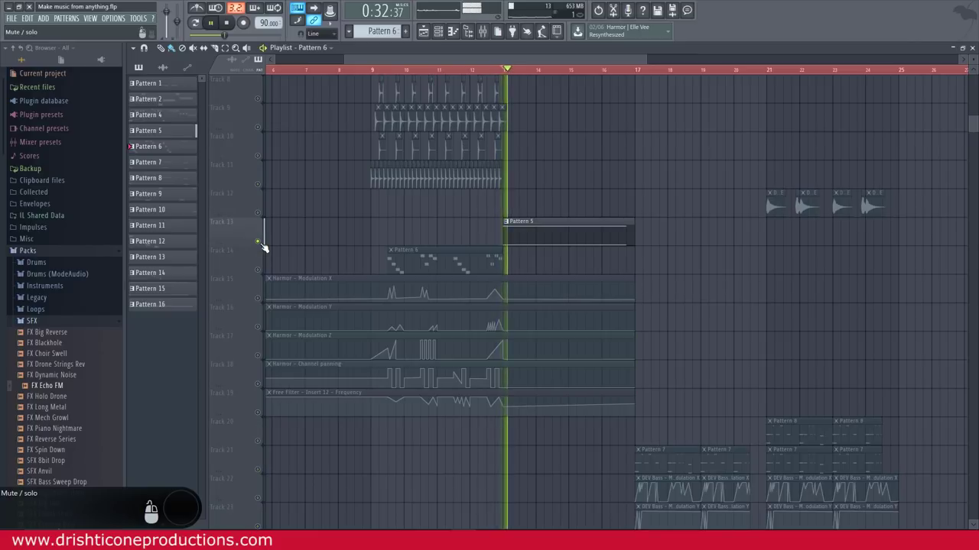